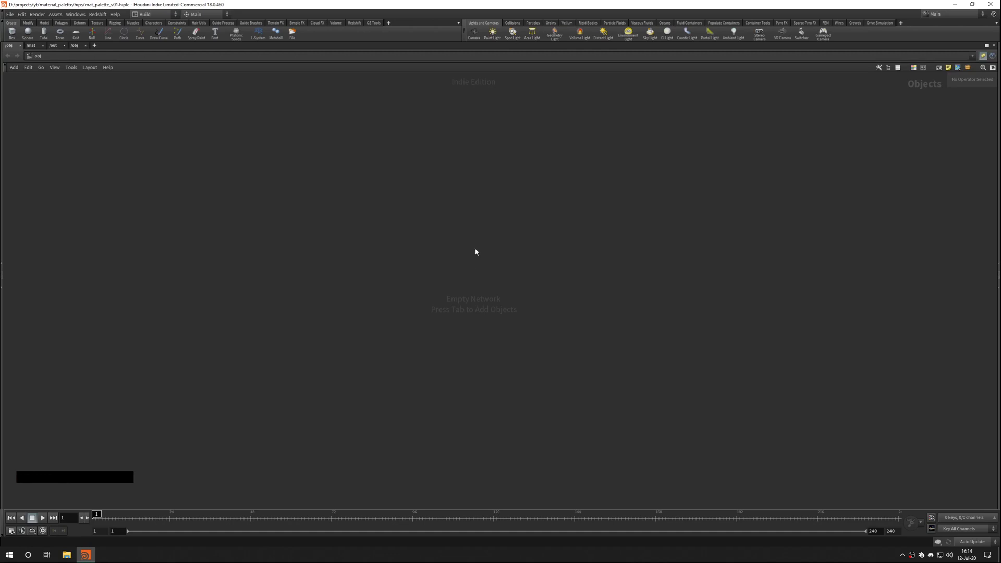
- Enter the /mat network and select the Aluminium_RoughLight material builder node
{"action": "left_click", "coordinate": [510, 252]}
{"action": "key", "text": "ctrl+Tab"}
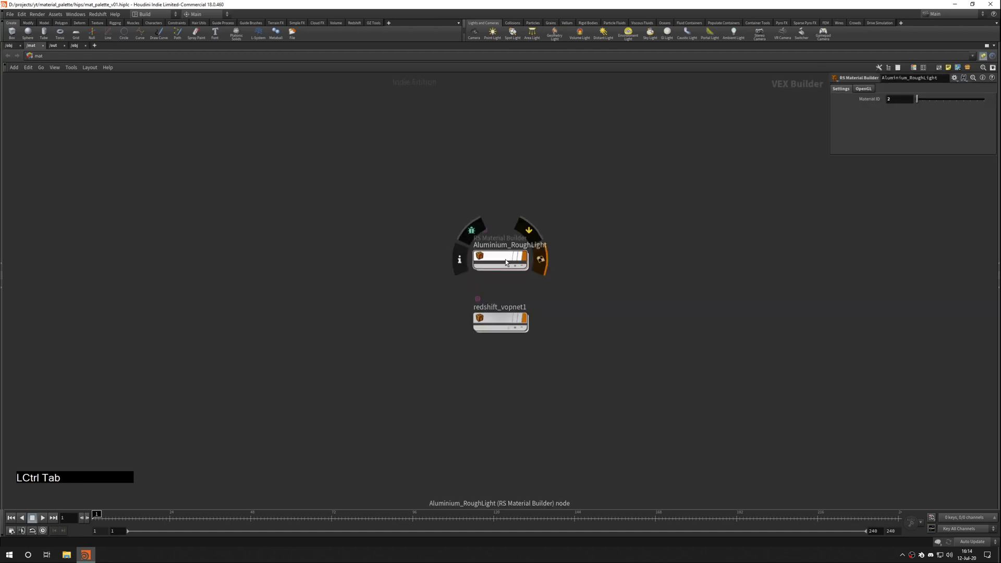
{"action": "left_click", "coordinate": [407, 291]}
{"action": "middle_click", "coordinate": [362, 289]}
{"action": "left_click", "coordinate": [421, 259]}
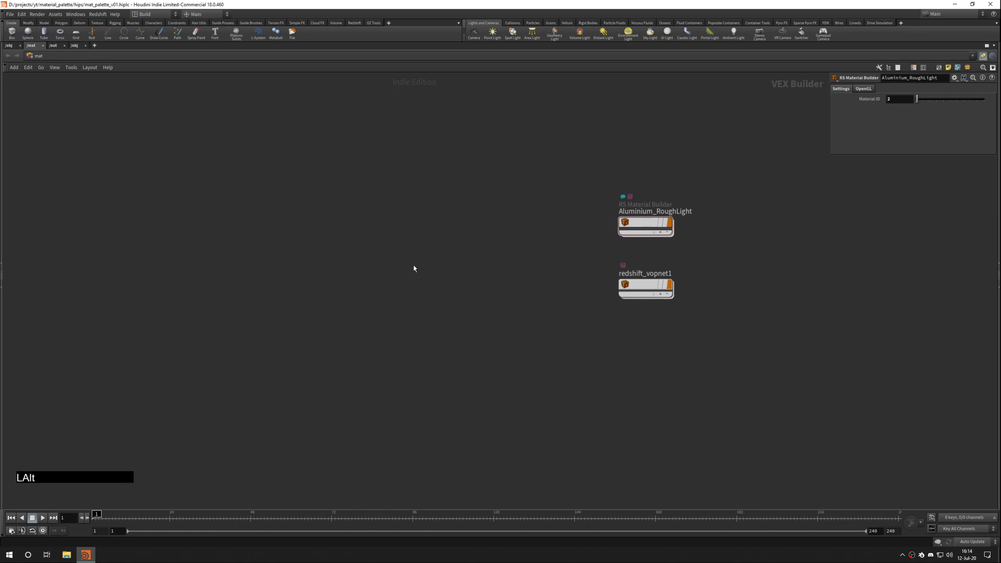
{"action": "key", "text": "alt+g"}
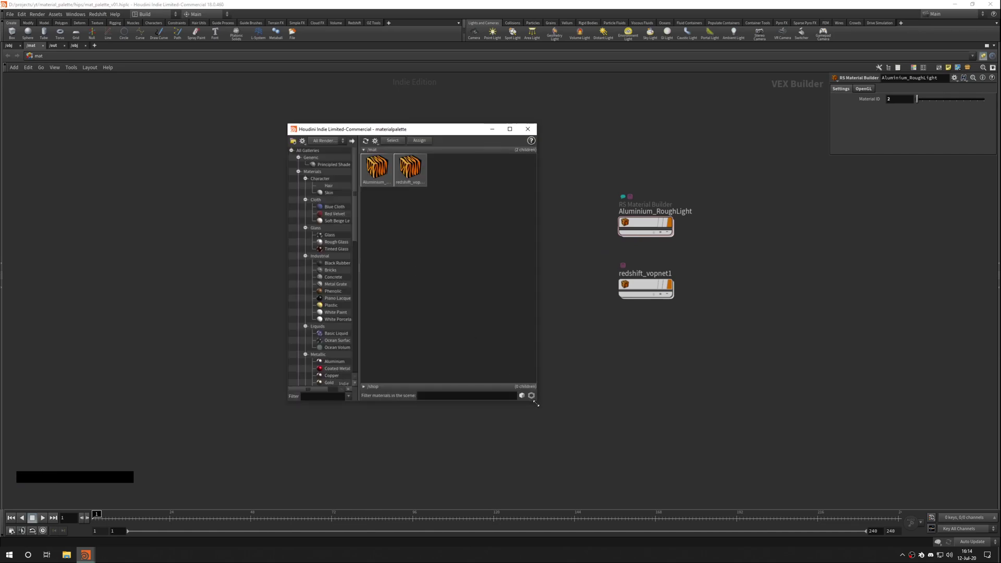
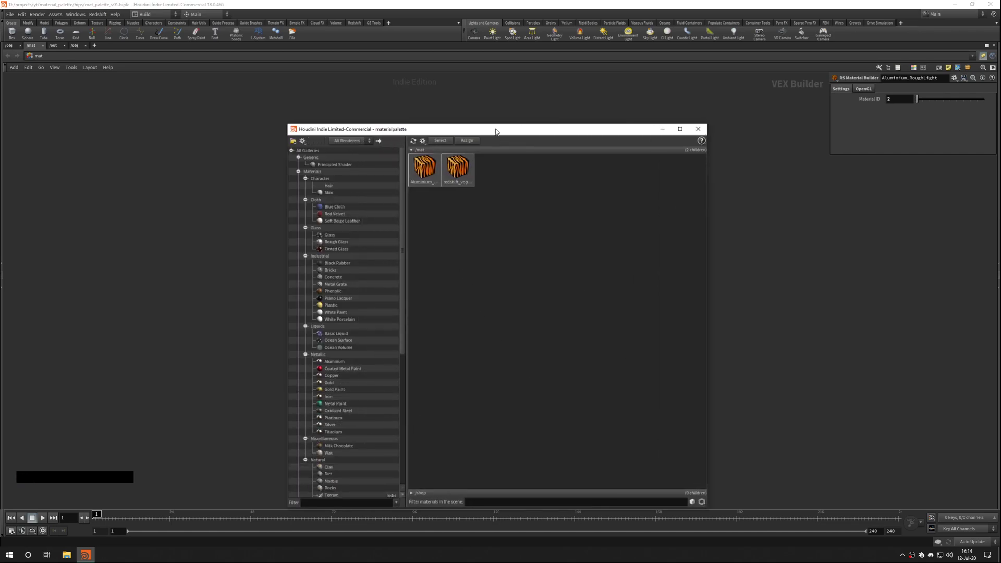
{"action": "left_click", "coordinate": [495, 133]}
{"action": "left_click", "coordinate": [301, 105]}
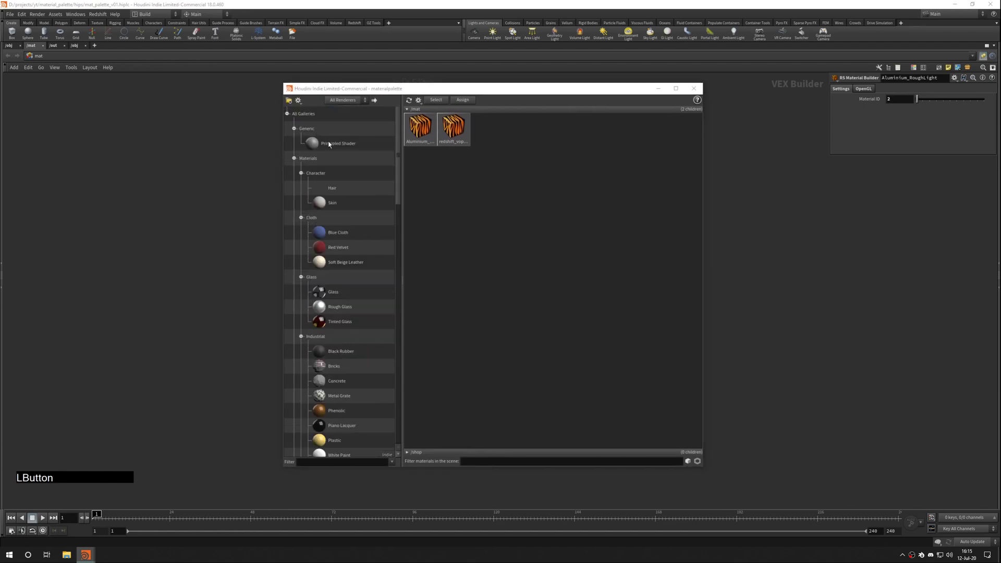
{"action": "left_click", "coordinate": [399, 163]}
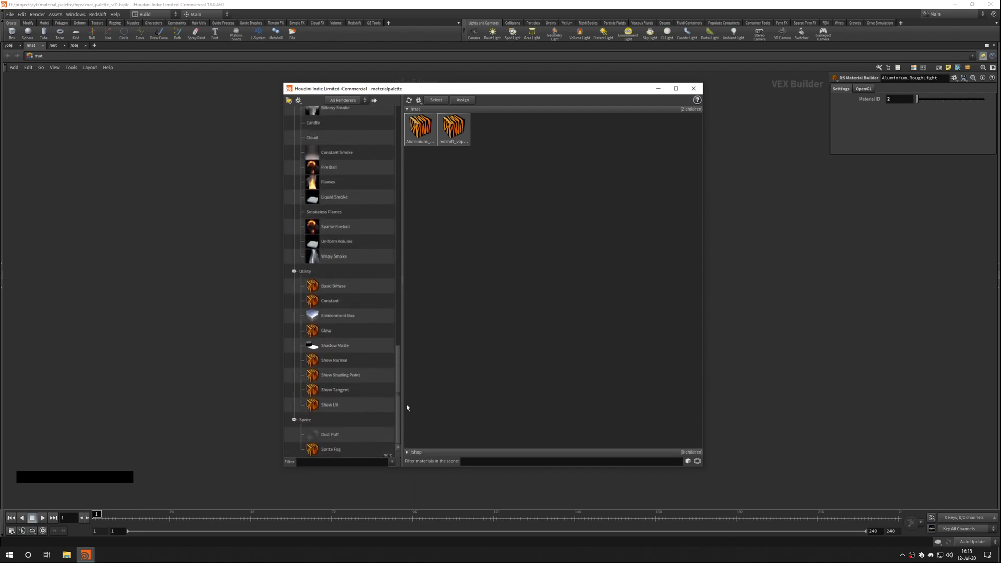
{"action": "left_click", "coordinate": [291, 116]}
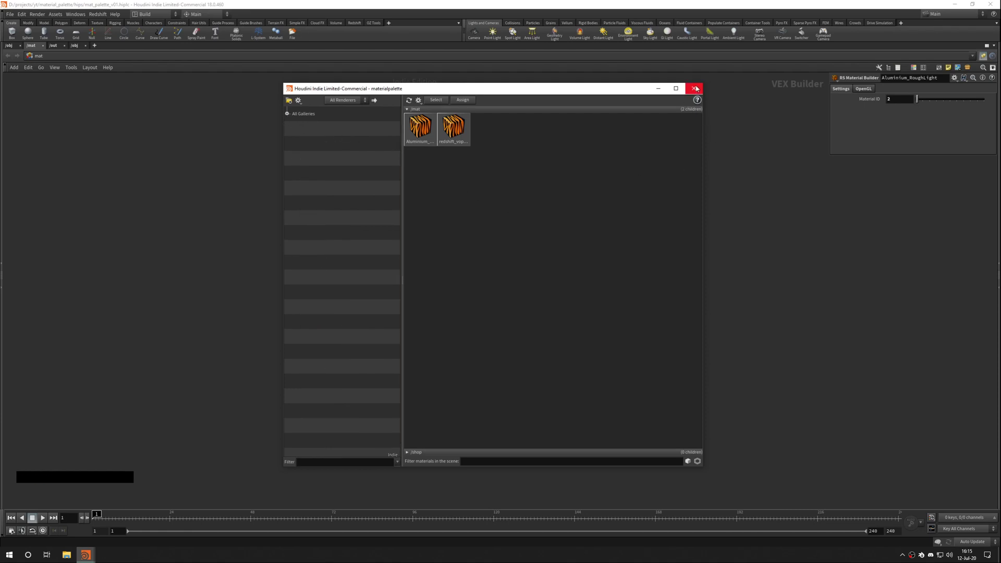
{"action": "left_click", "coordinate": [695, 92]}
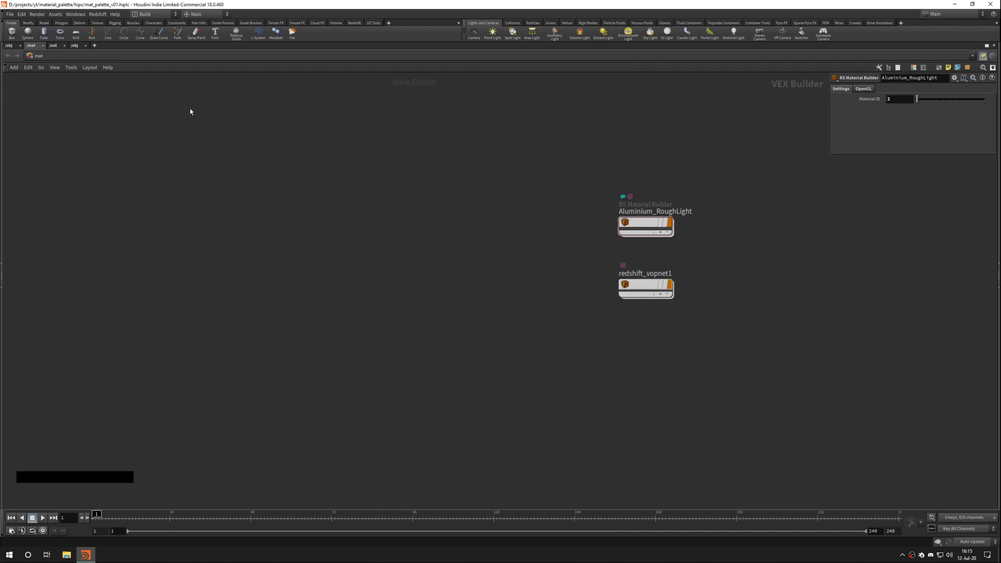
- Reach the Rendering page of the Houdini preferences
{"action": "left_click", "coordinate": [25, 18]}
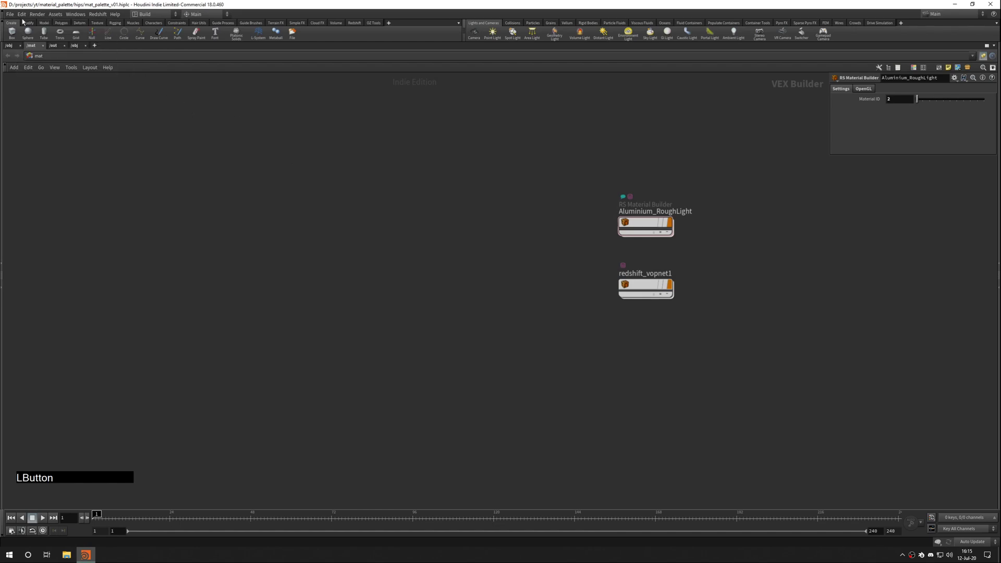
{"action": "left_click", "coordinate": [22, 25]}
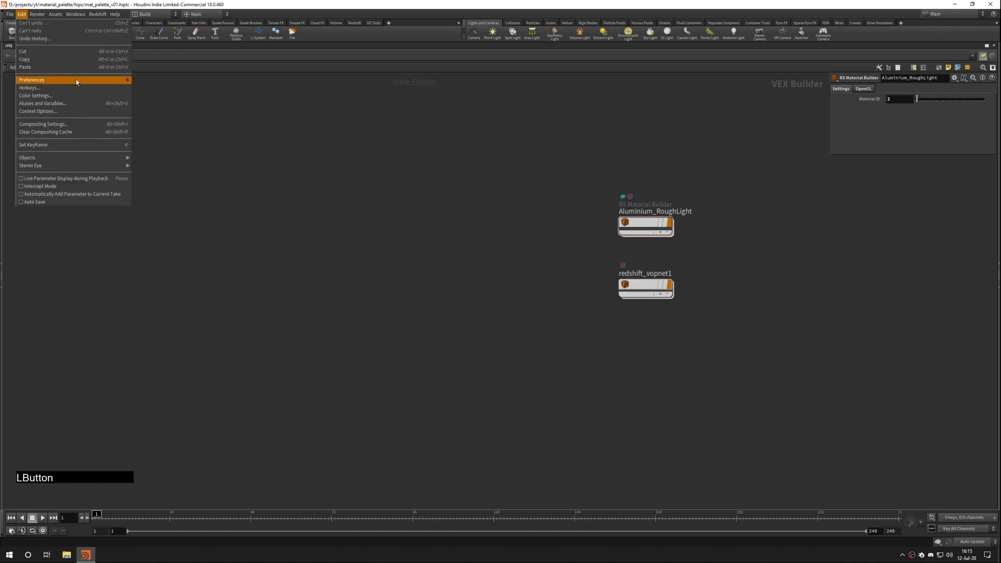
{"action": "left_click", "coordinate": [87, 82]}
{"action": "left_click", "coordinate": [158, 142]}
- Enable Redshift, disable Mantra as render engines and apply the change
{"action": "left_click", "coordinate": [165, 13]}
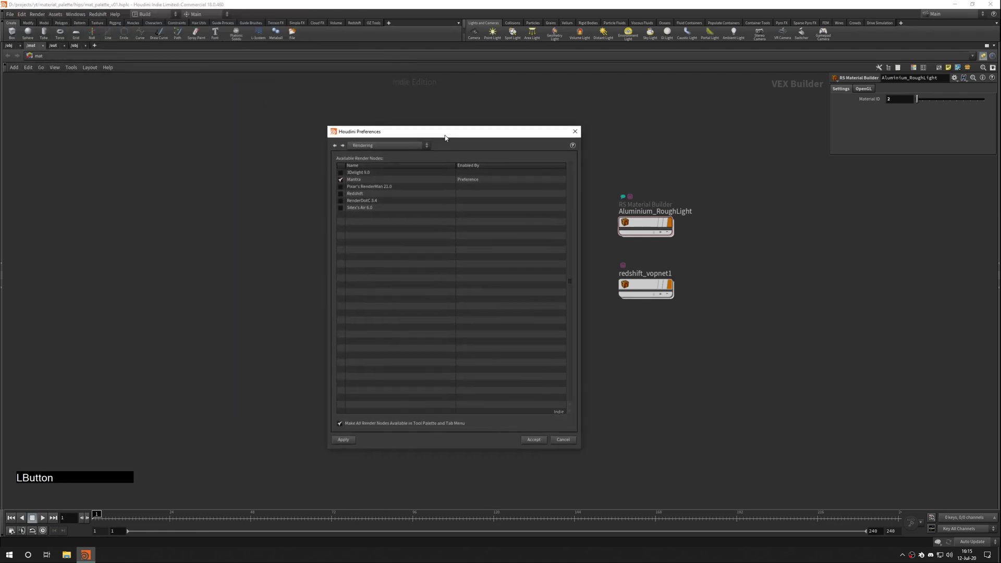
{"action": "left_click", "coordinate": [345, 195]}
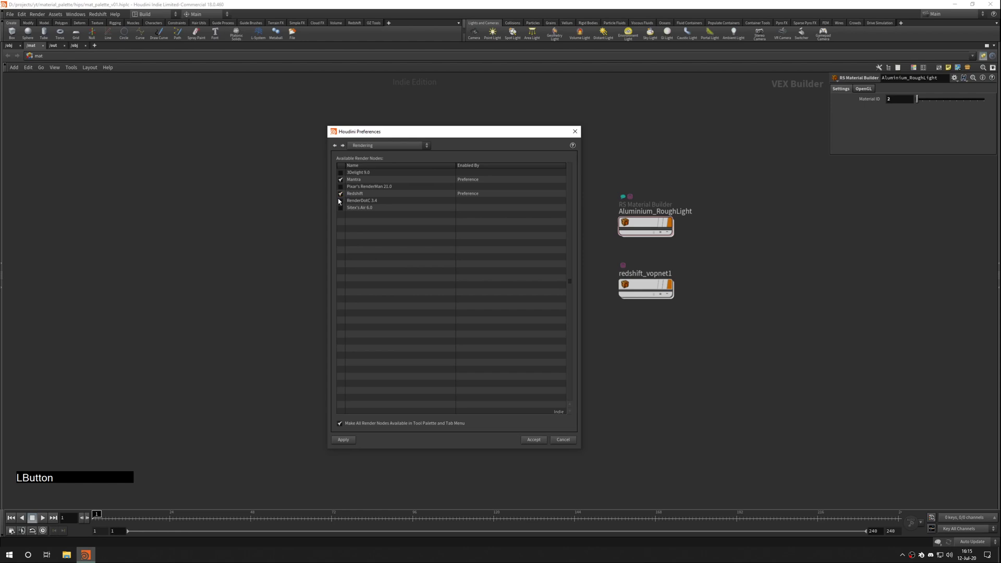
{"action": "left_click", "coordinate": [346, 181]}
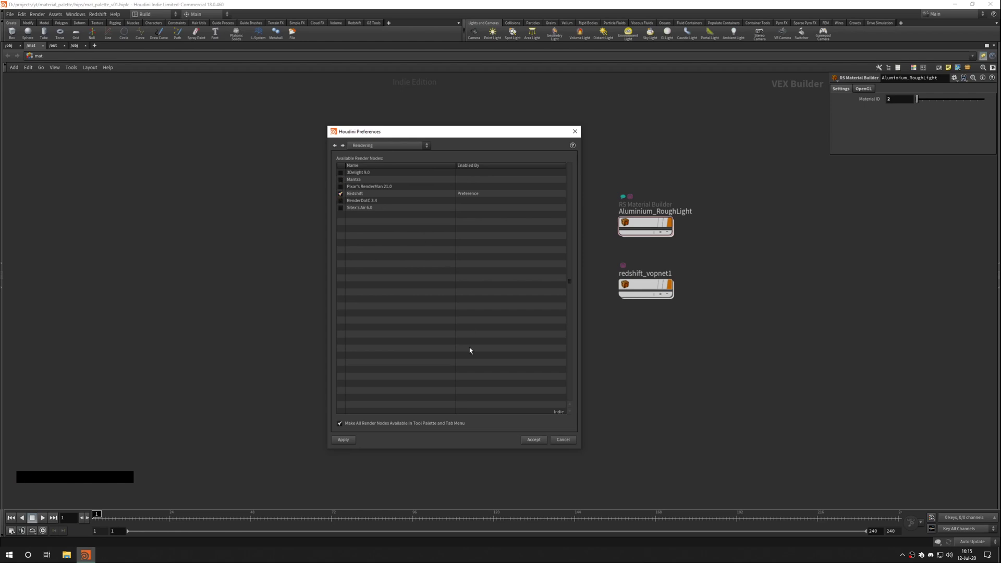
{"action": "left_click", "coordinate": [541, 440]}
- Set oz_shaderball1's Material to /mat/Aluminium_RoughLight via the operator chooser
{"action": "left_click", "coordinate": [690, 184]}
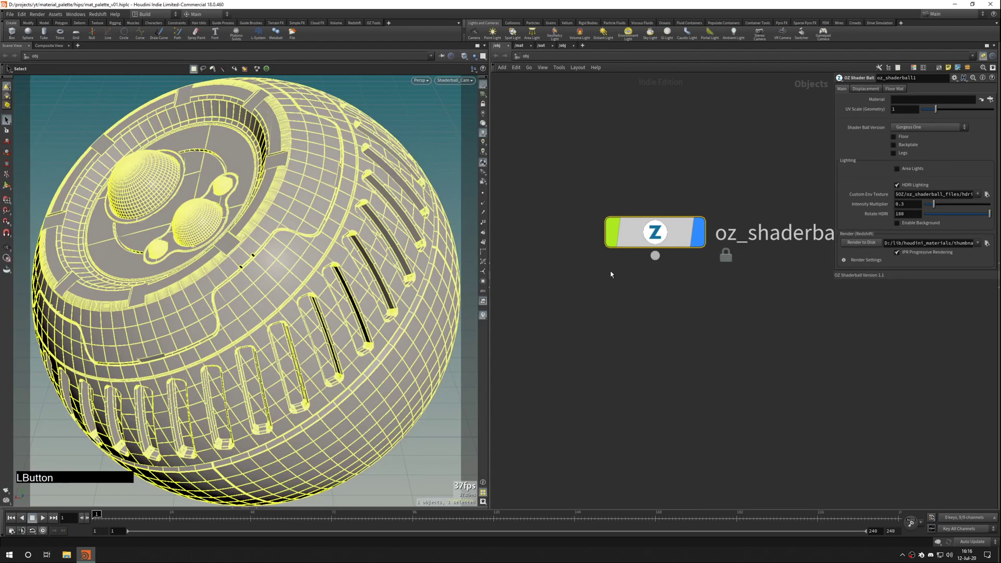
{"action": "left_click", "coordinate": [995, 102]}
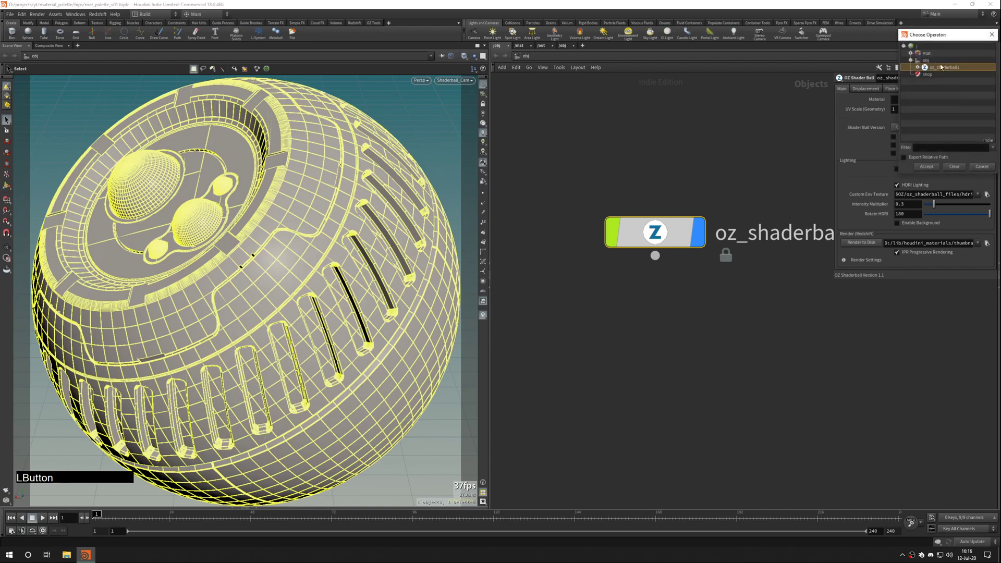
{"action": "left_click", "coordinate": [917, 55]}
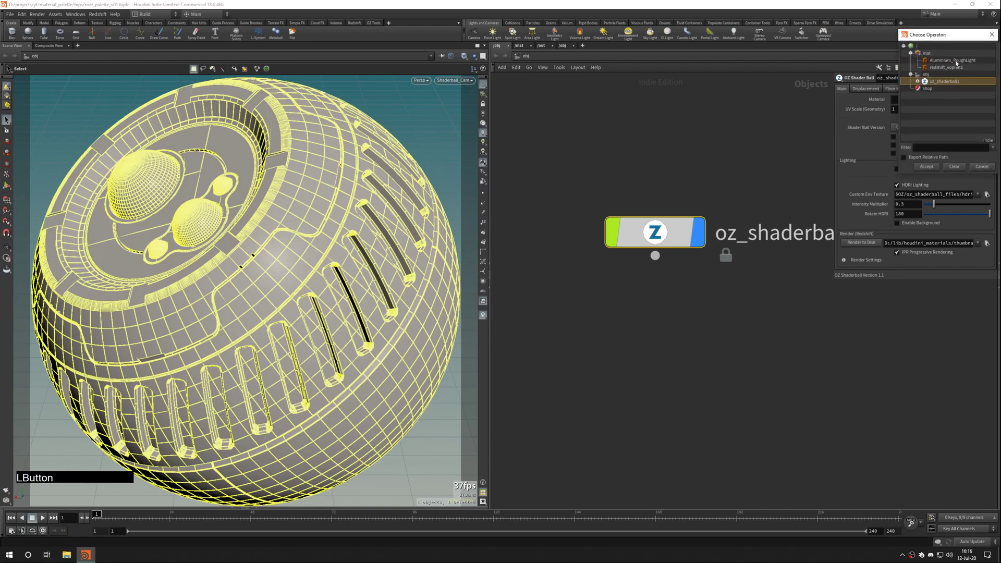
{"action": "left_click", "coordinate": [959, 65]}
{"action": "left_click", "coordinate": [670, 144]}
{"action": "left_click", "coordinate": [64, 34]}
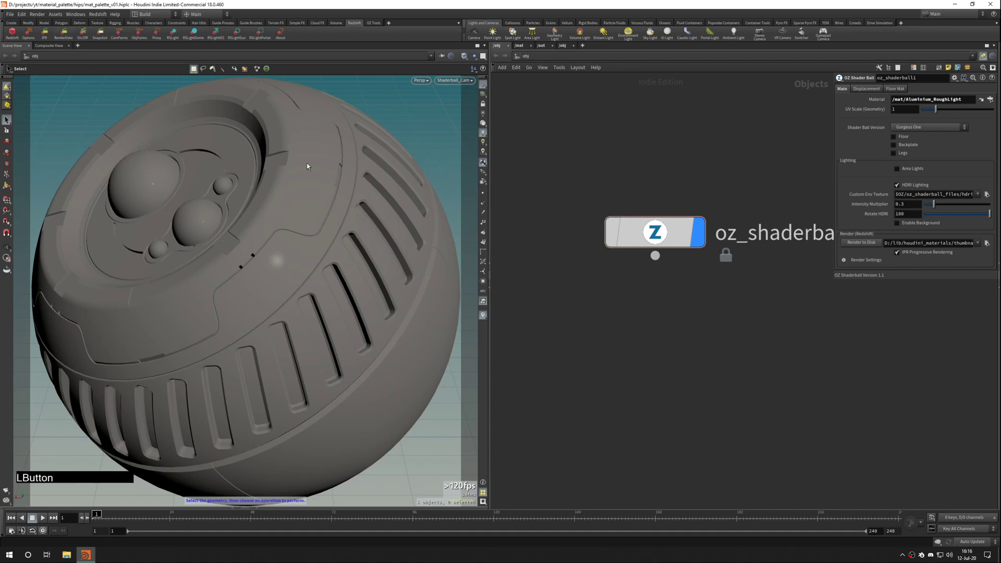
- Set Resolution Scale 10, output thumbnails/Aluminium_RoughLight.png, and render the shaderball to disk
{"action": "left_click", "coordinate": [833, 317]}
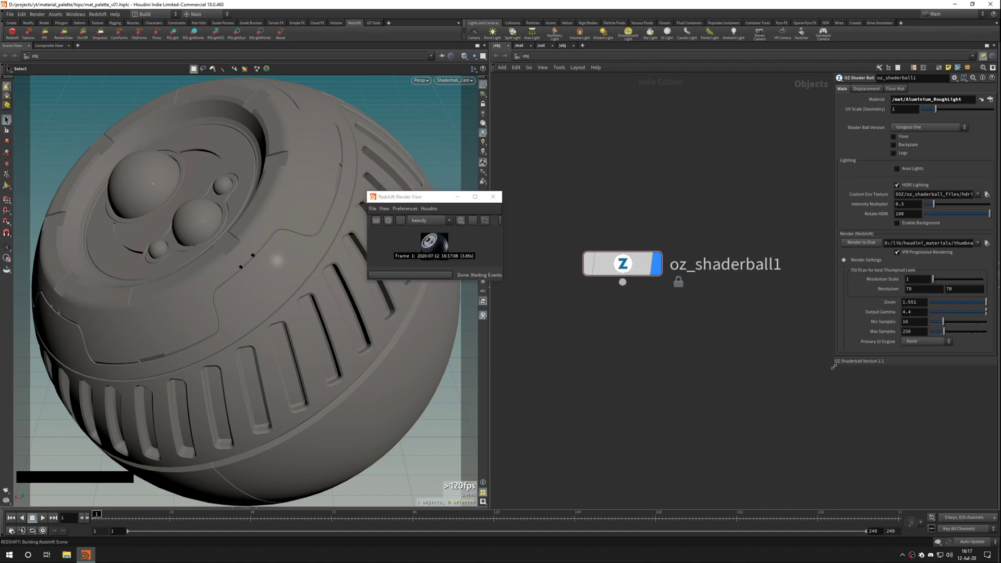
{"action": "left_click", "coordinate": [837, 368]}
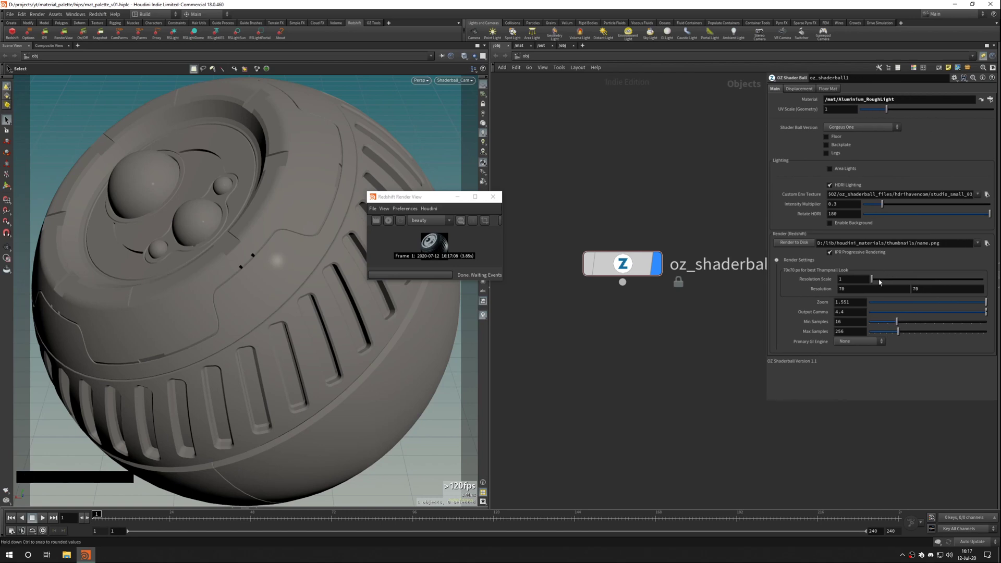
{"action": "left_click", "coordinate": [877, 282]}
{"action": "key", "text": "ctrl+v"}
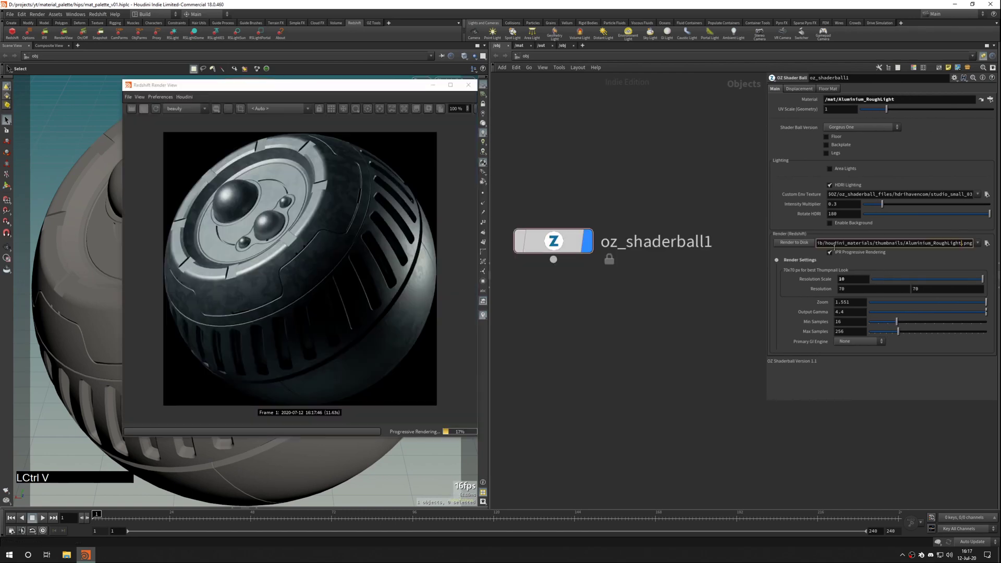
{"action": "key", "text": "KP_Enter"}
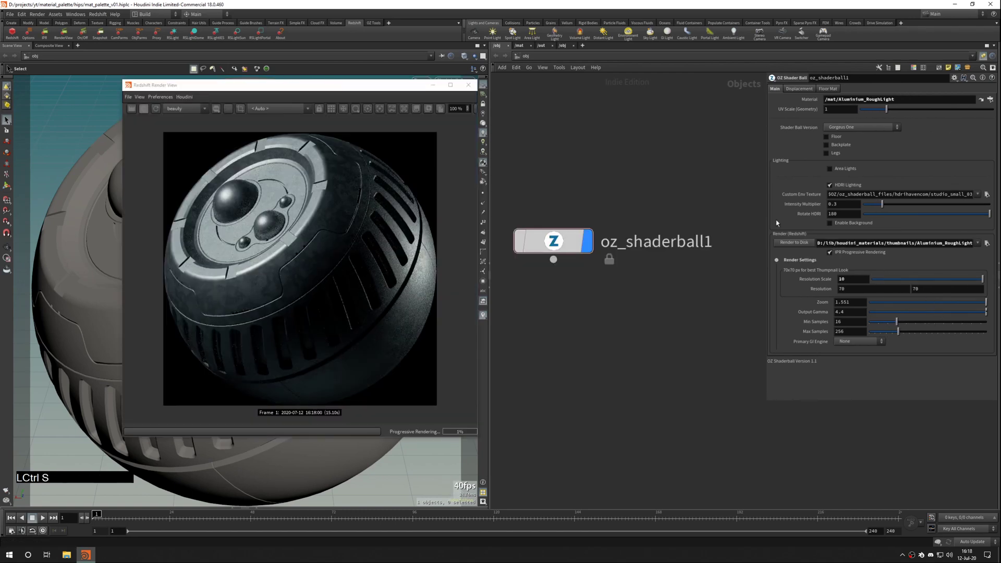
{"action": "left_click", "coordinate": [720, 187]}
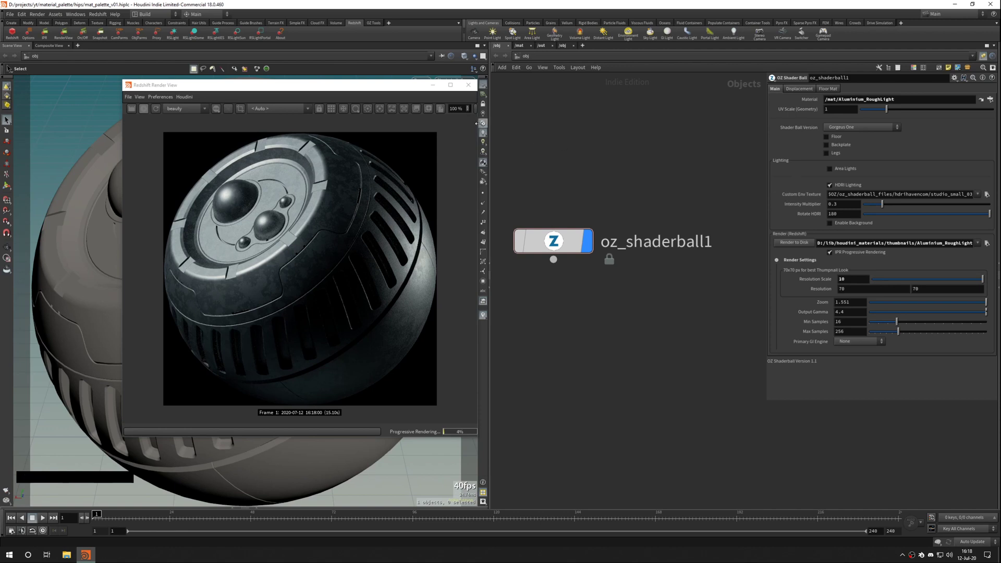
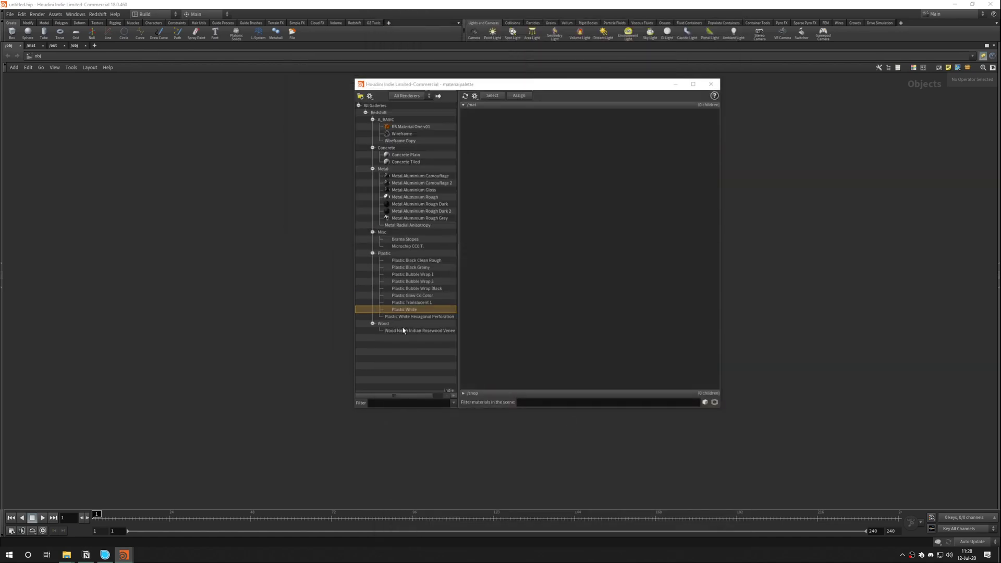
- Dismiss the finished render view to head back toward the material network
{"action": "left_click", "coordinate": [800, 253]}
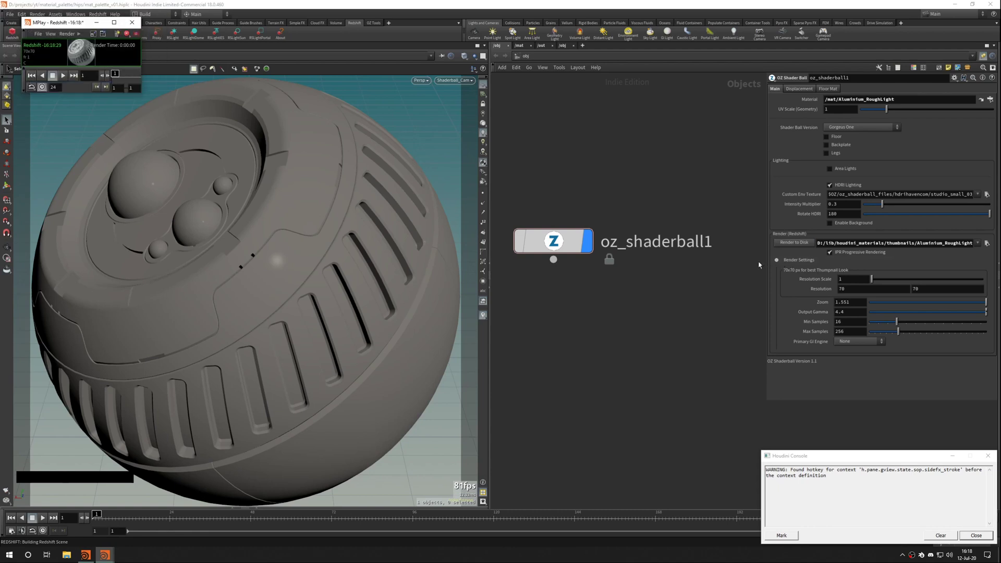
- Return to /mat and bring up the node menu on Aluminium_RoughLight for saving to gallery
{"action": "left_click", "coordinate": [928, 538]}
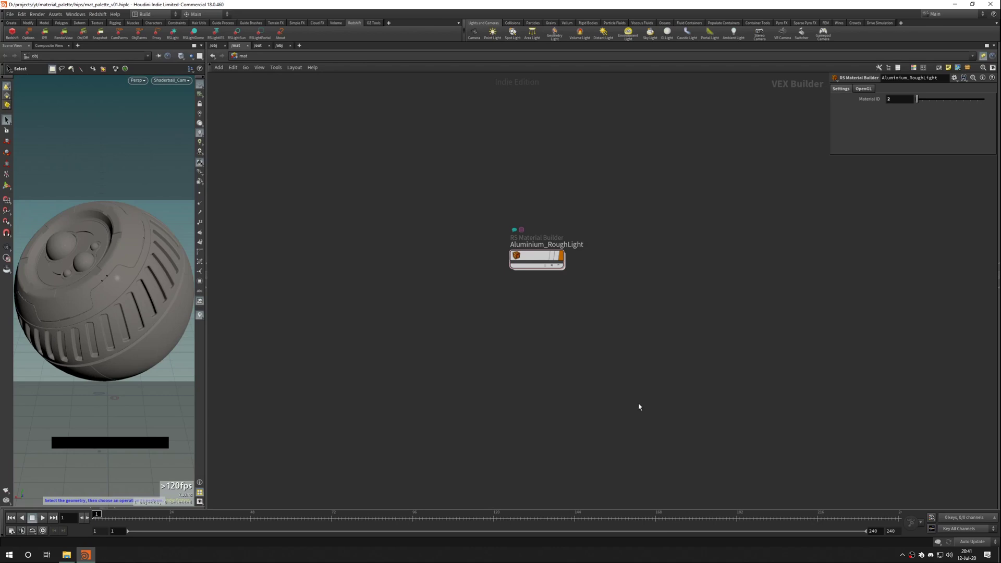
{"action": "left_click", "coordinate": [535, 255]}
{"action": "right_click", "coordinate": [537, 257]}
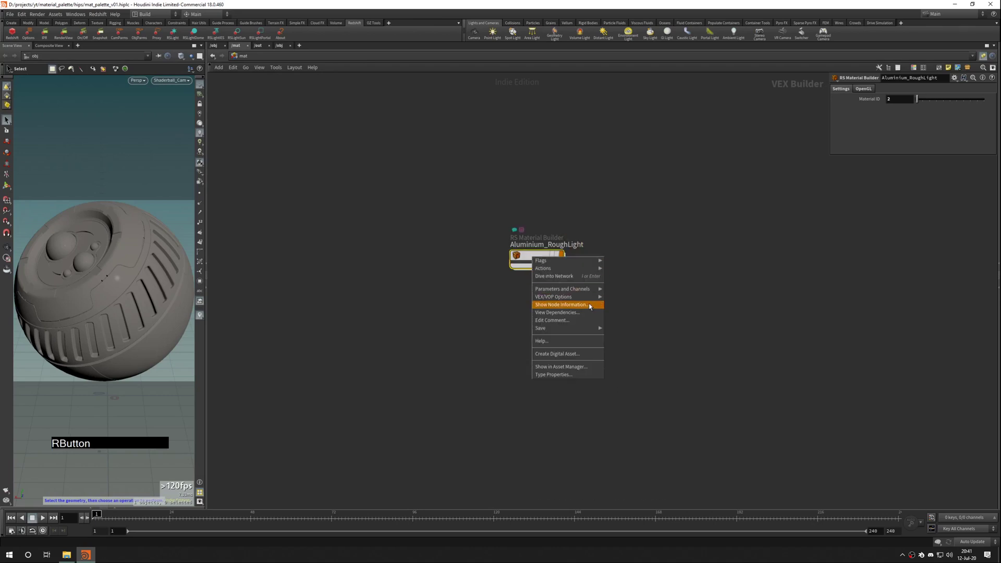